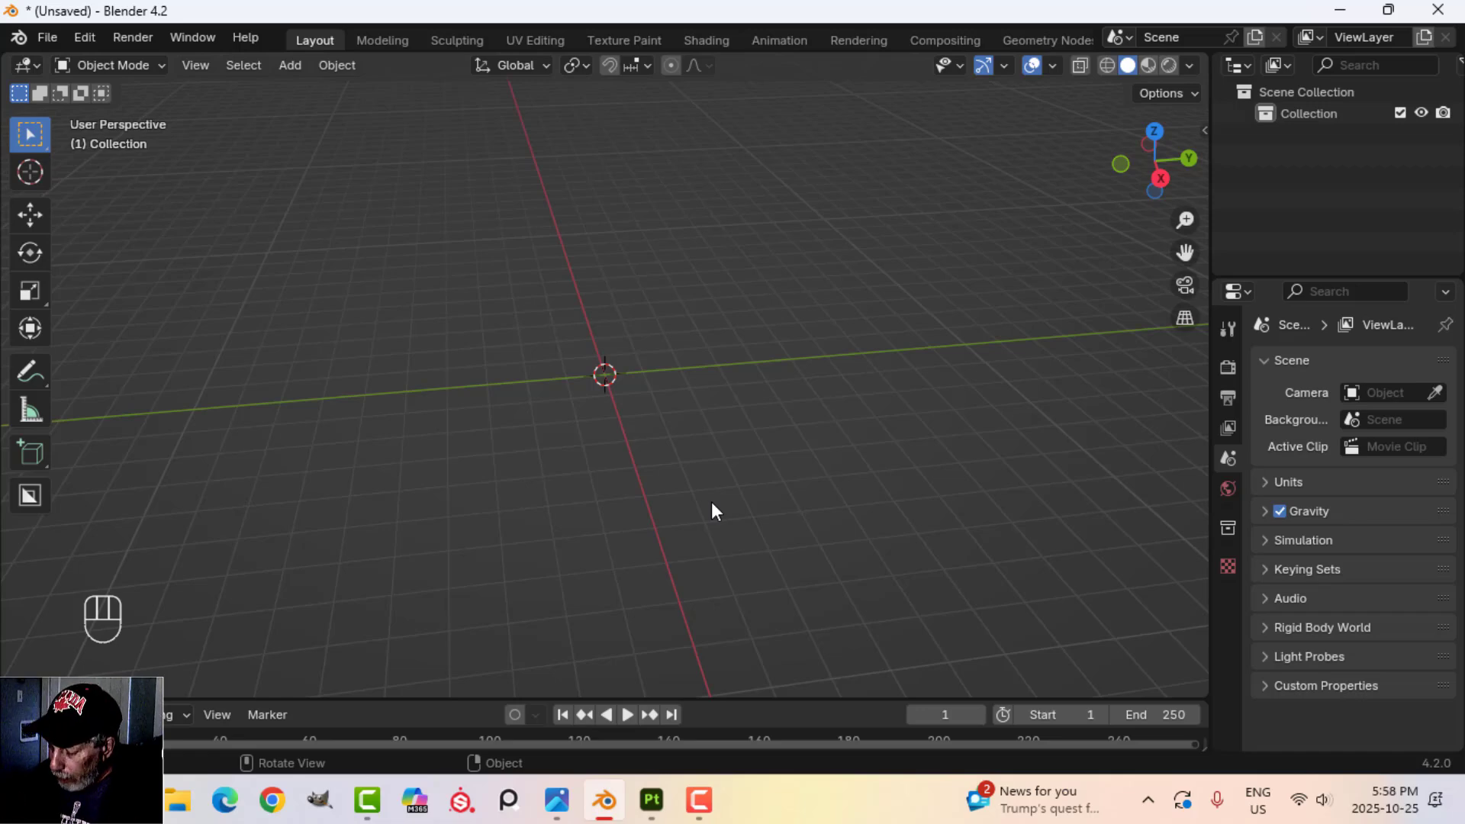
- Add a plane in top view, scale it up and cut edge loops near both sides
key(KP_7)
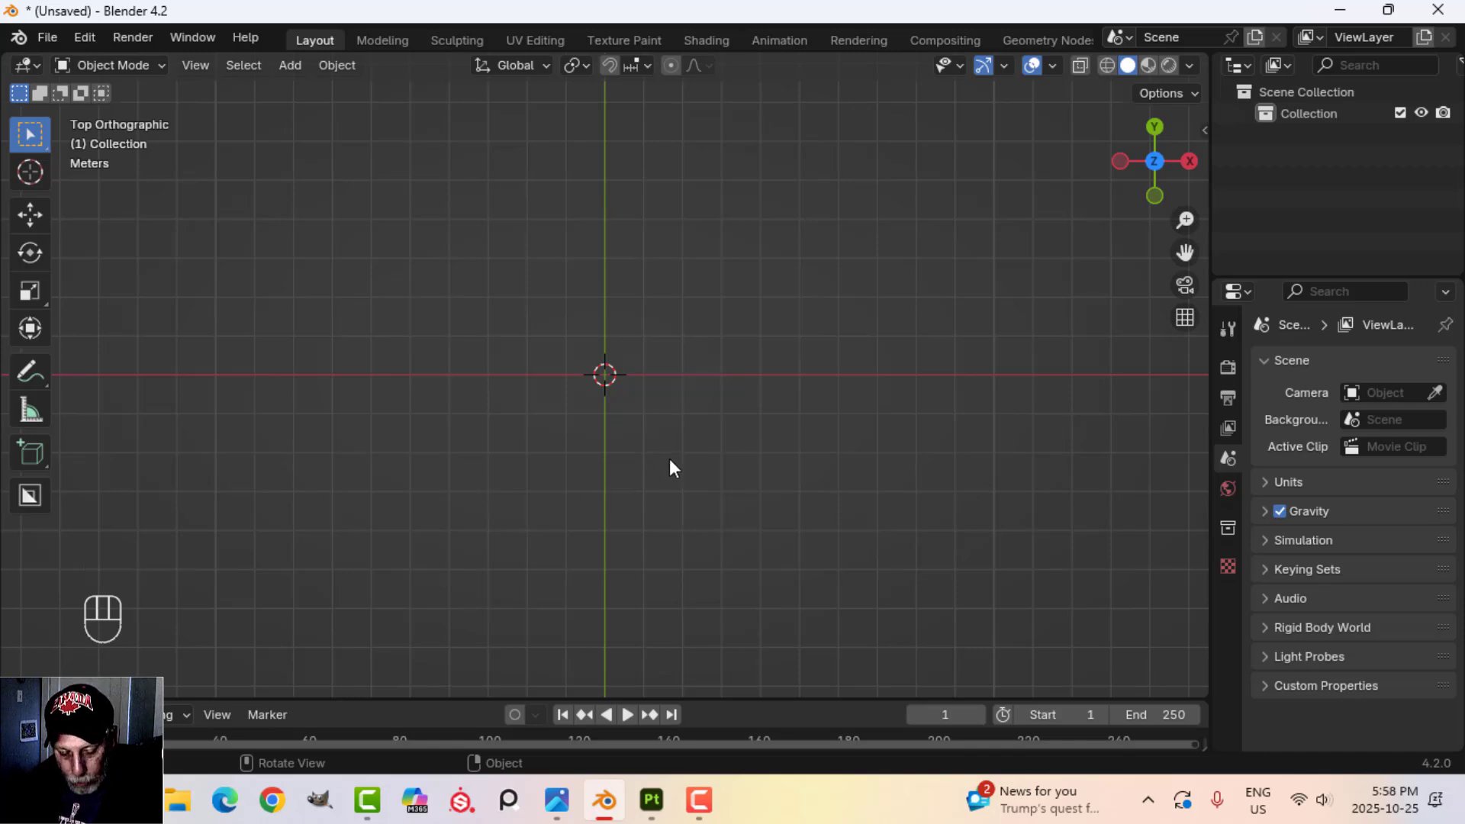
key(shift+a)
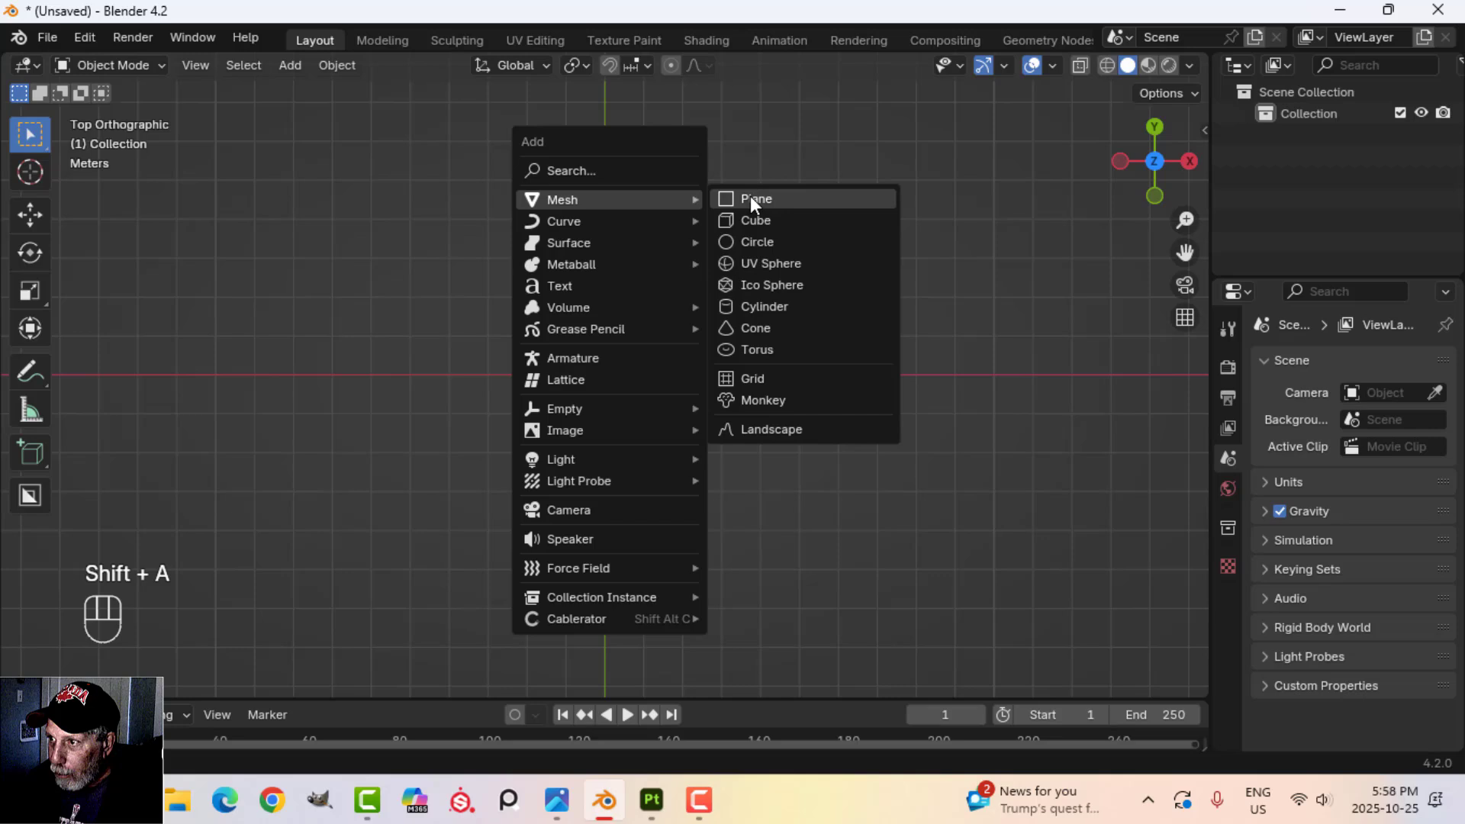
key(Tab)
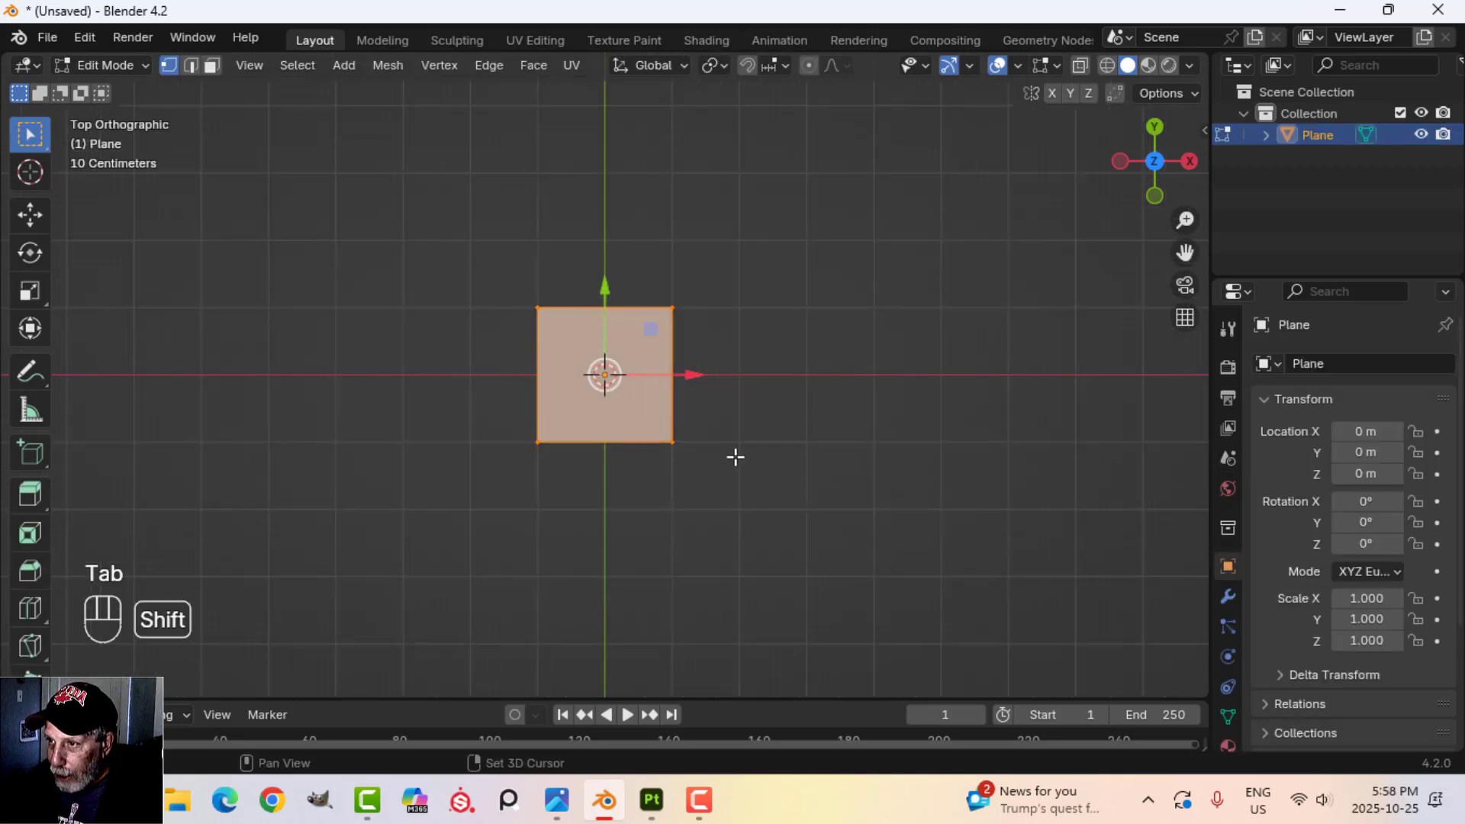
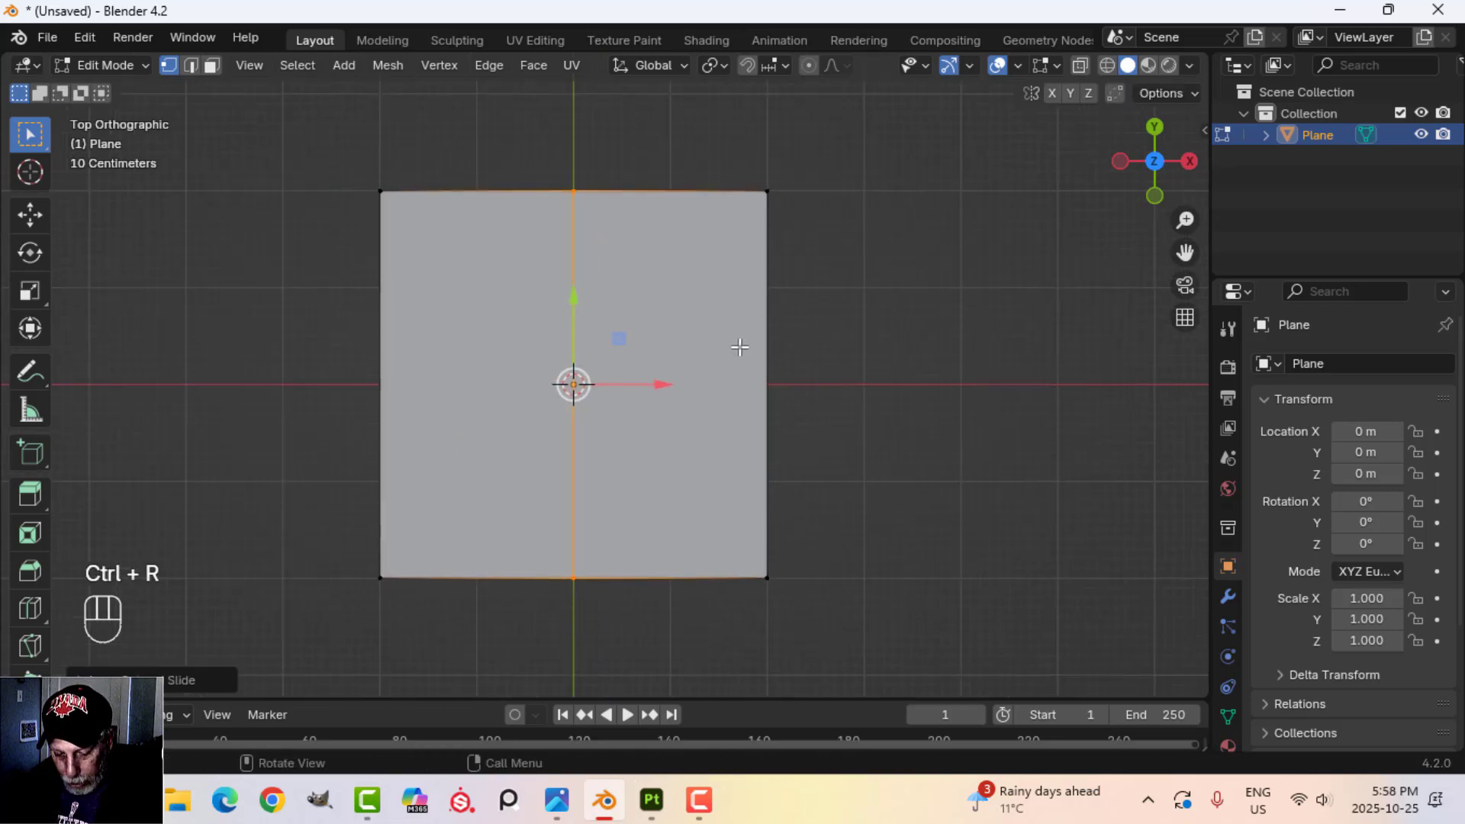
key(ctrl+b)
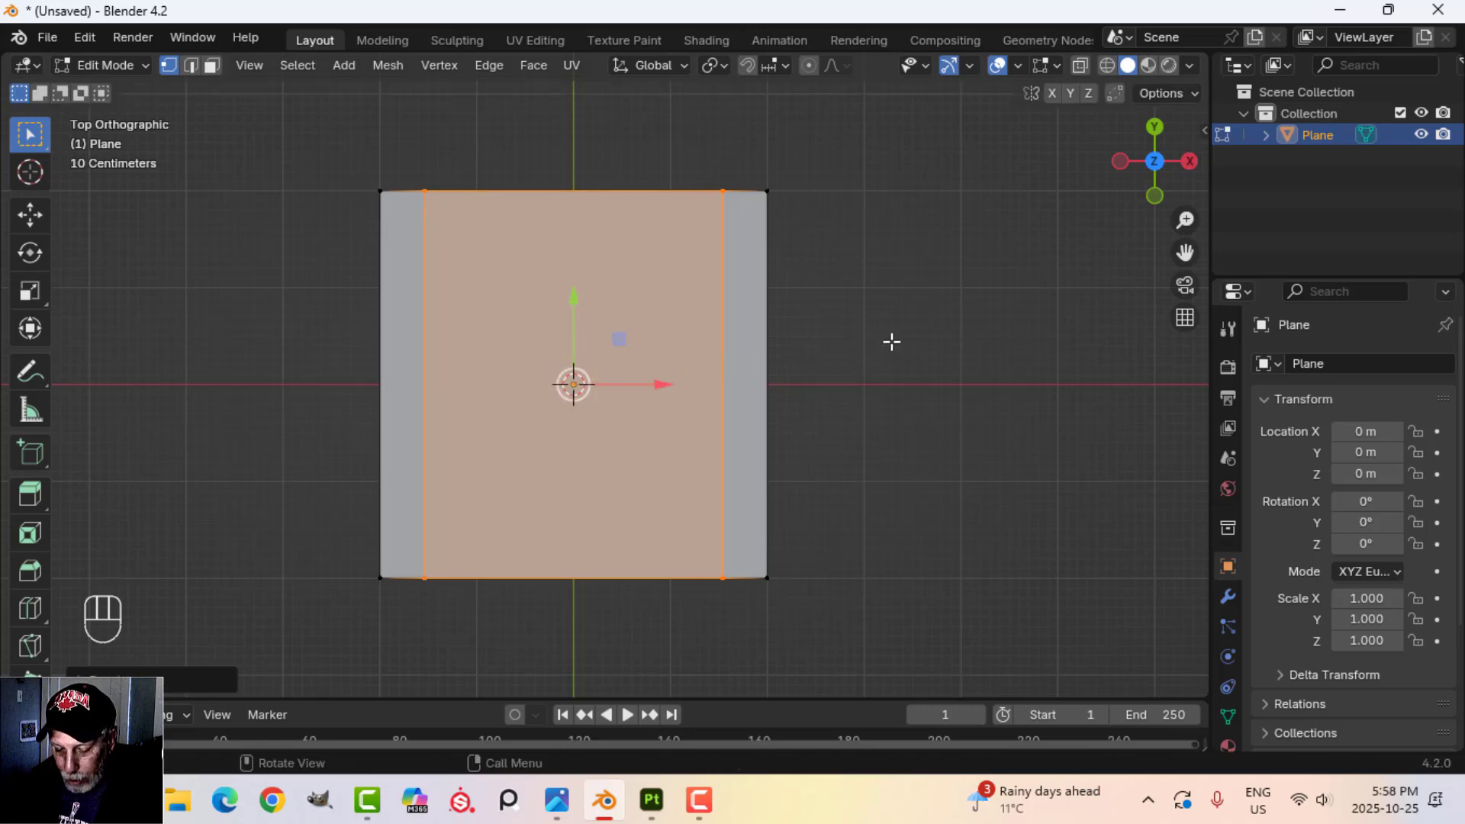
- Separate the selected centre faces into their own object
key(p)
key(Tab)
click(605, 318)
click(746, 325)
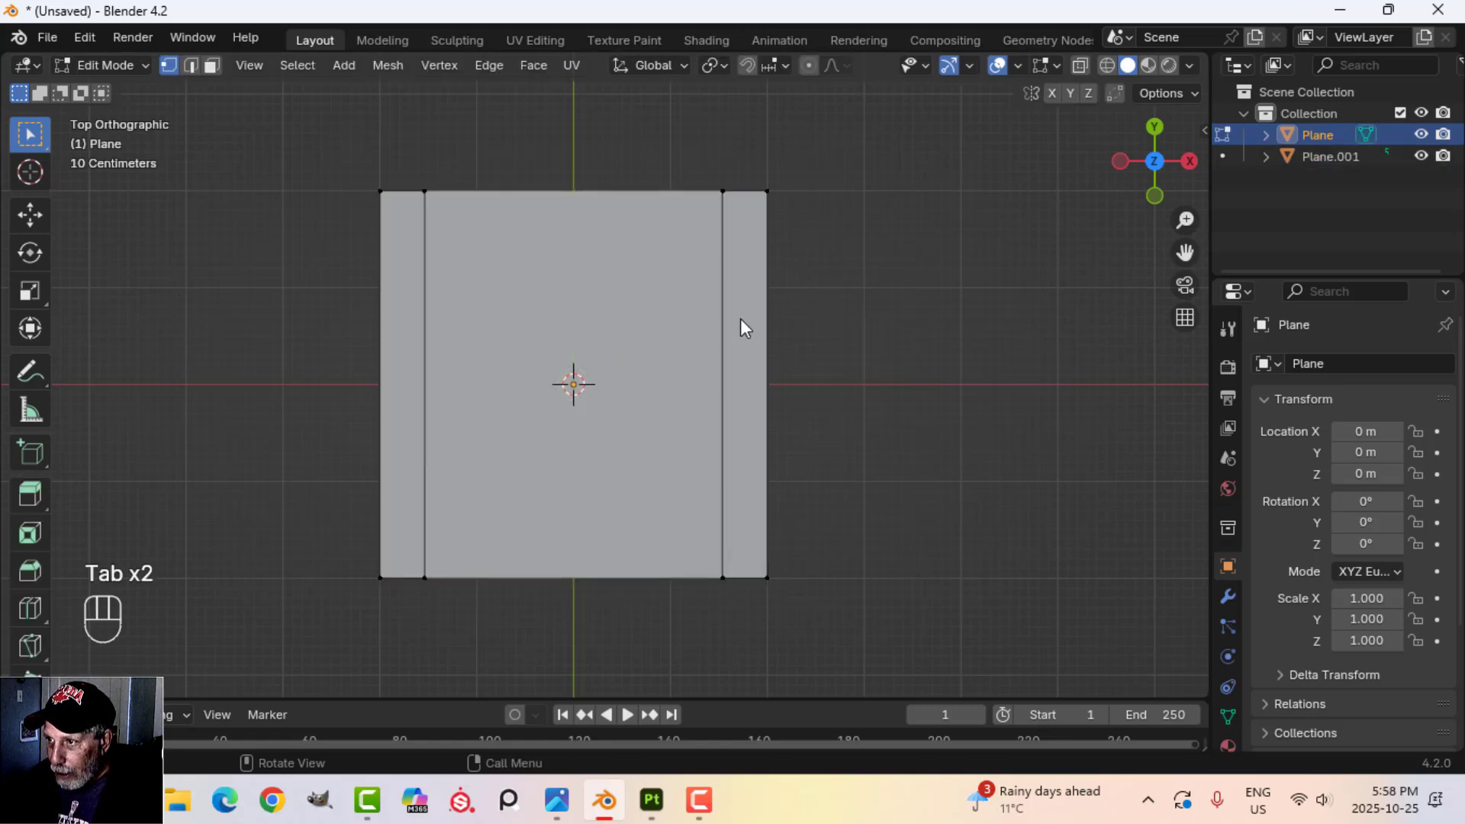
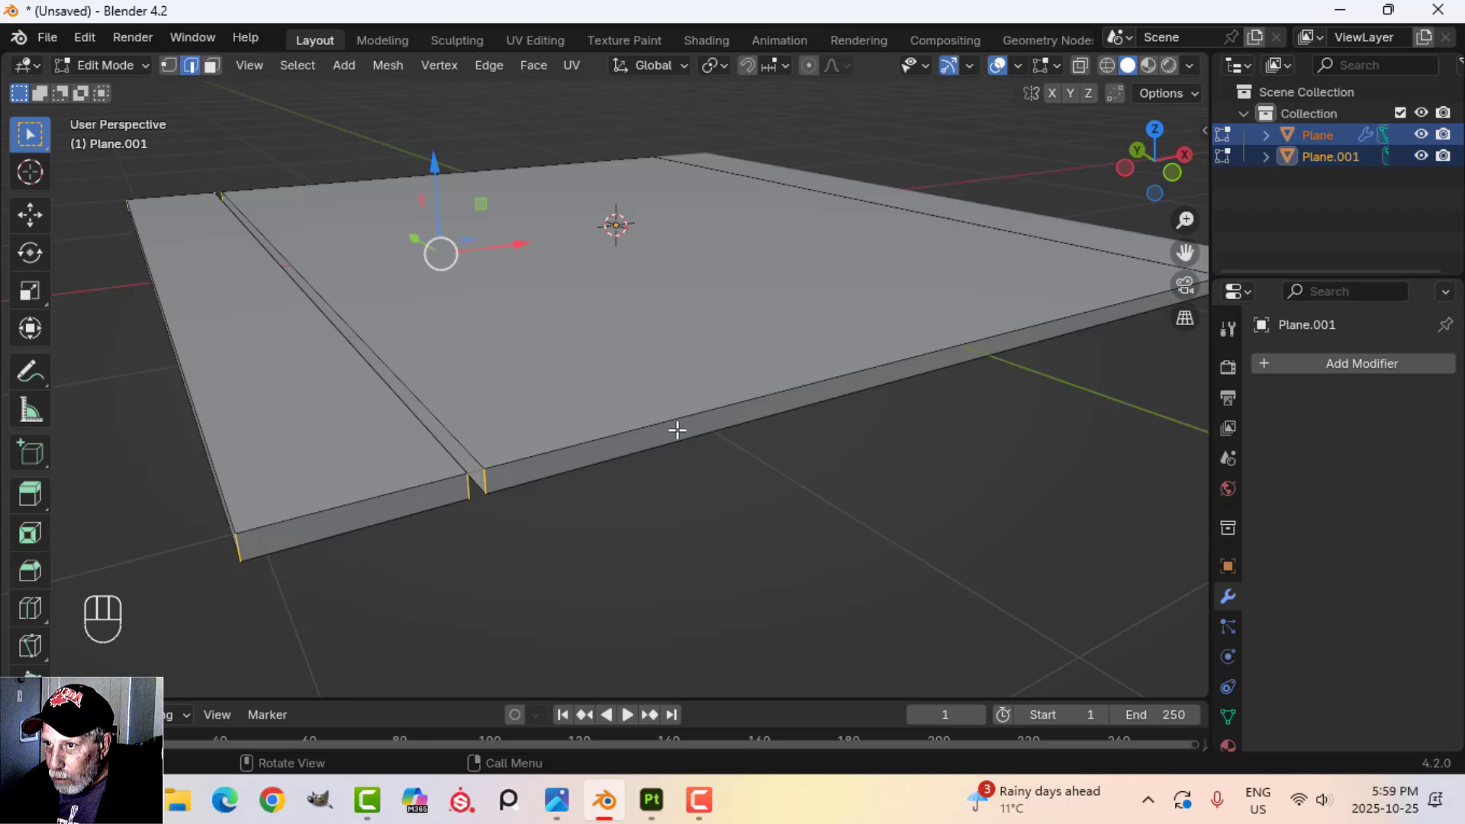
- Bevel the selected edges of the floor panel
key(ctrl+b)
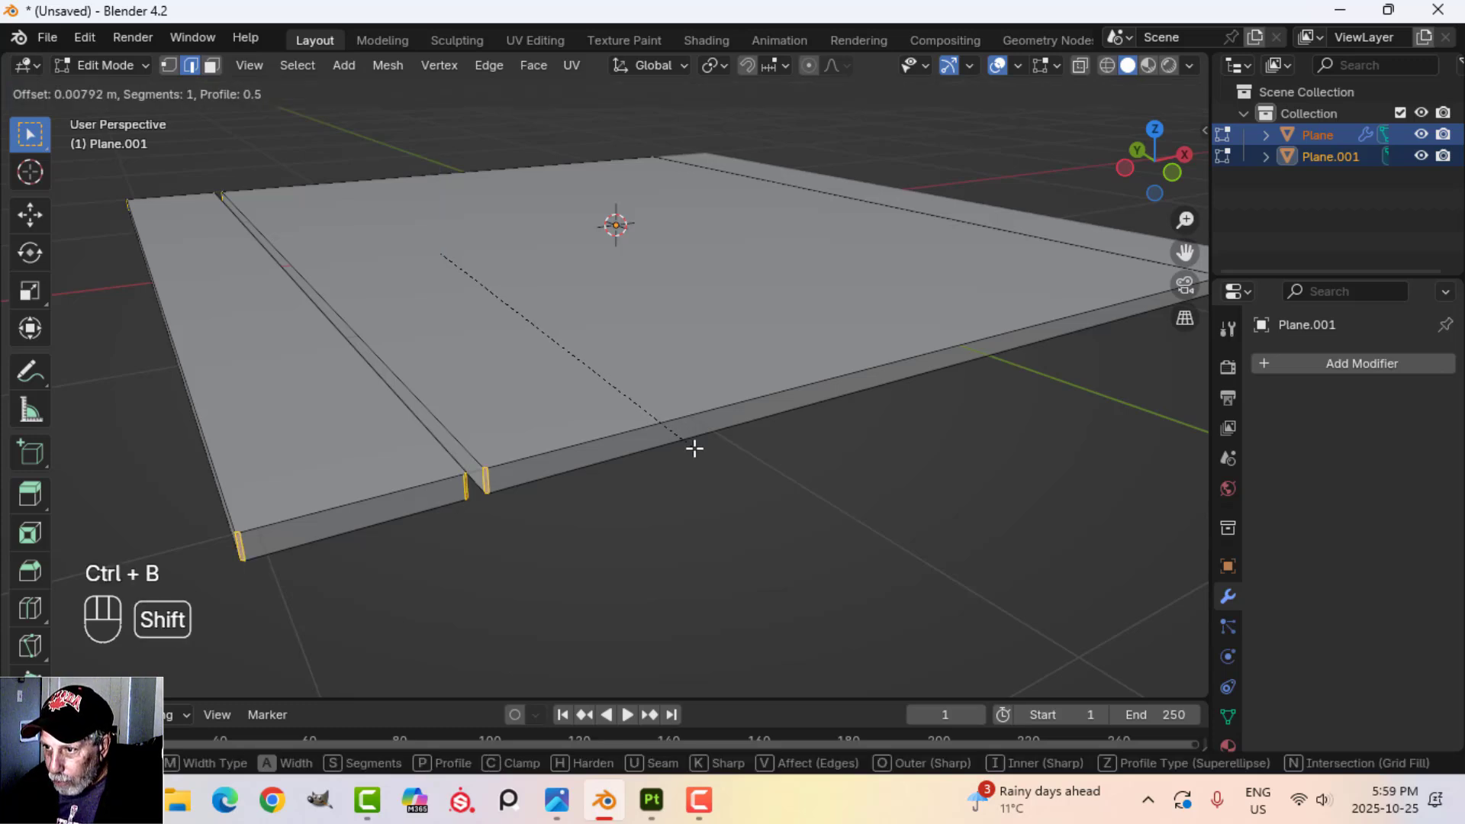
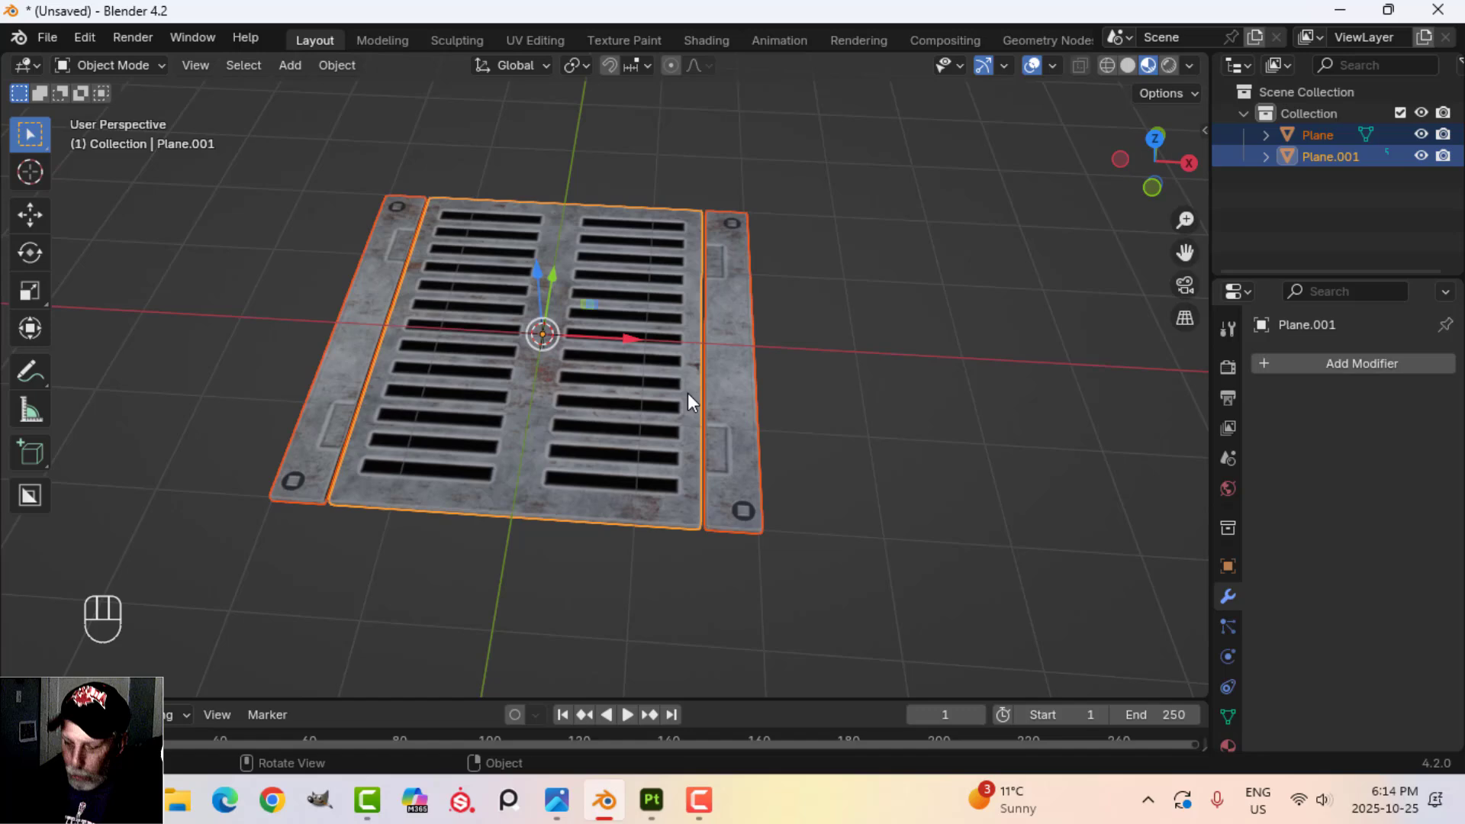
- Join the plane pieces and tint the point light a pale purple in its colour settings
key(ctrl+j)
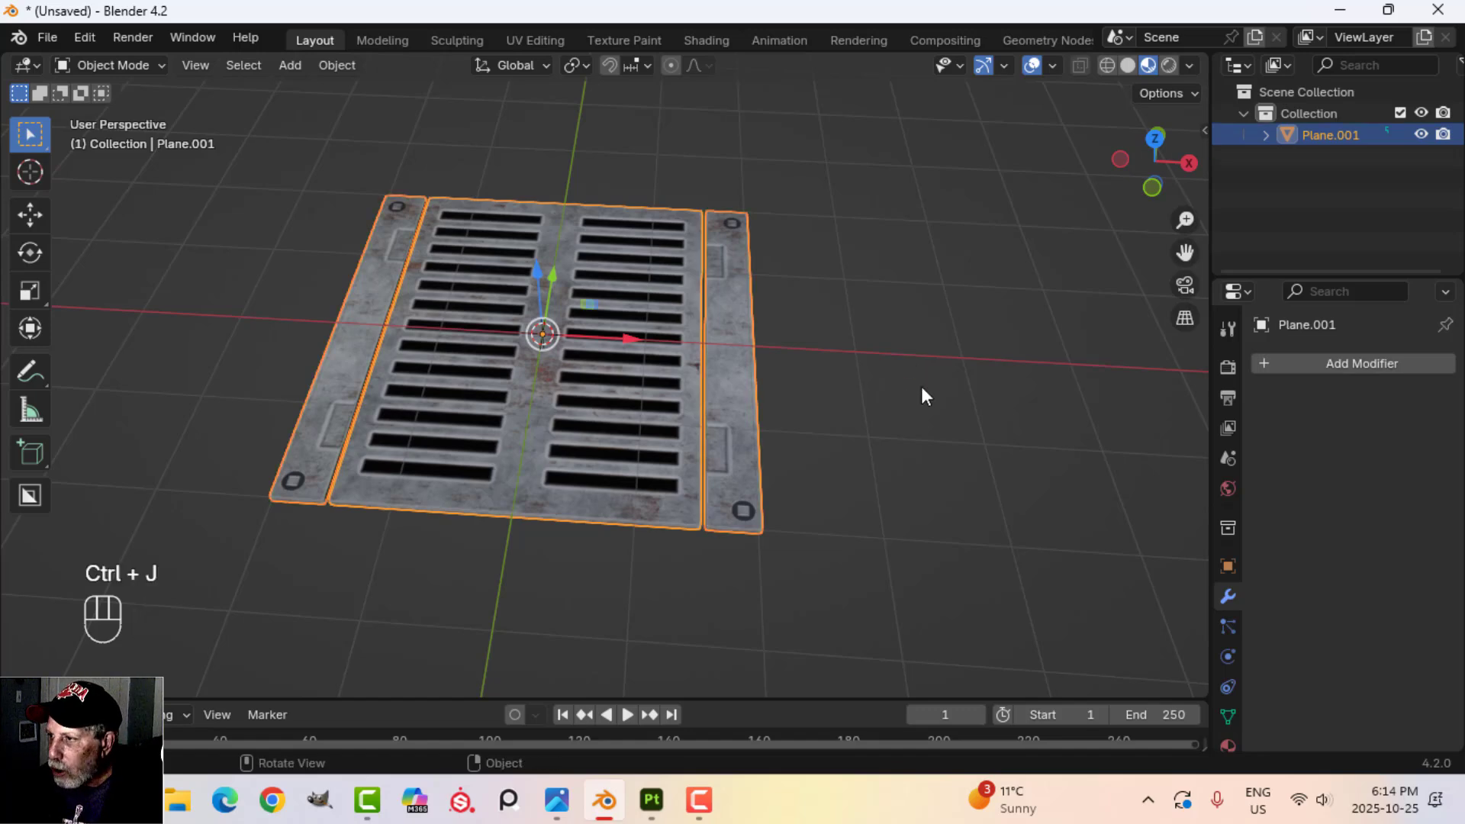
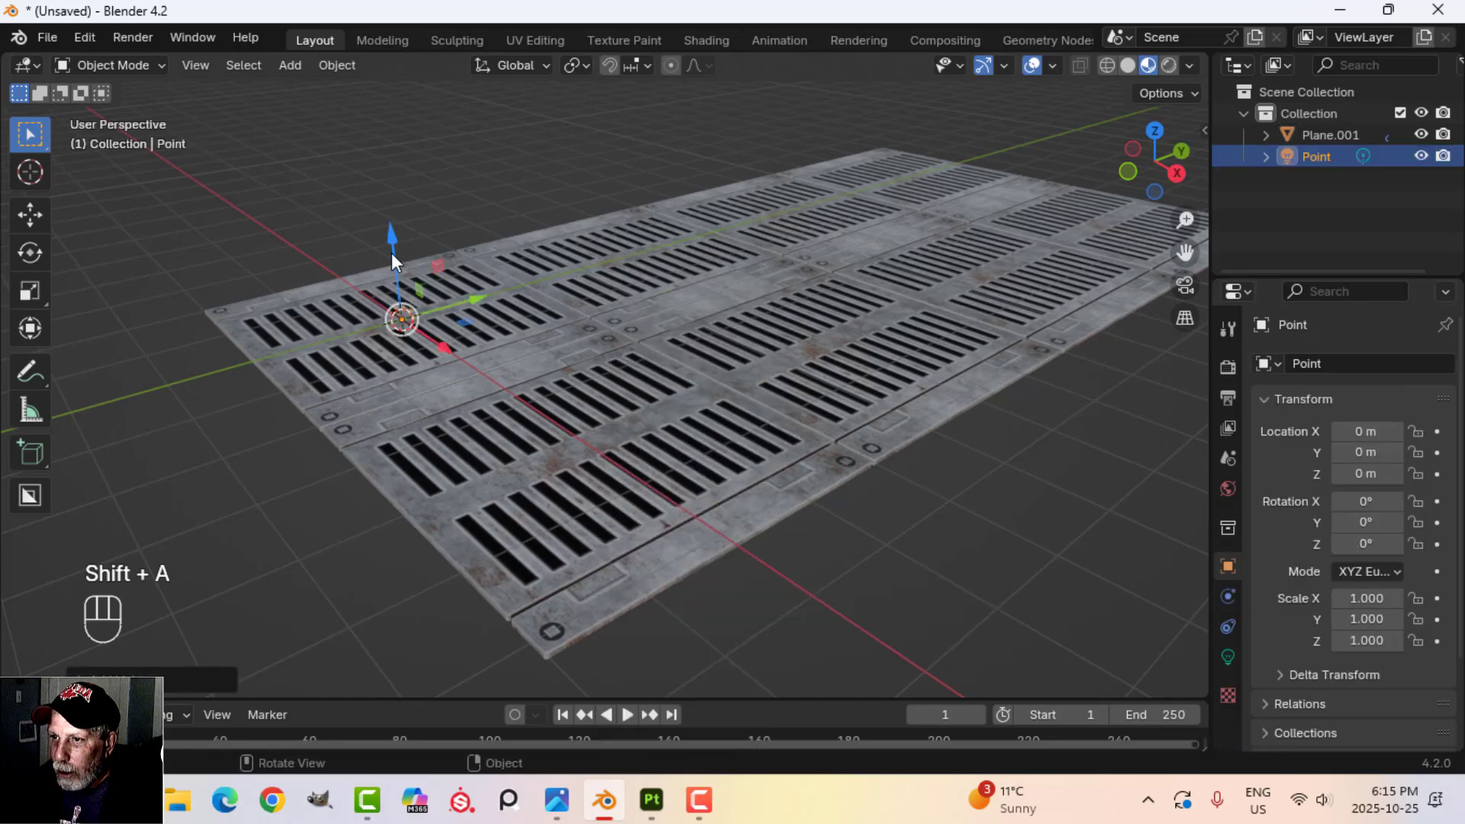
click(394, 259)
click(1235, 672)
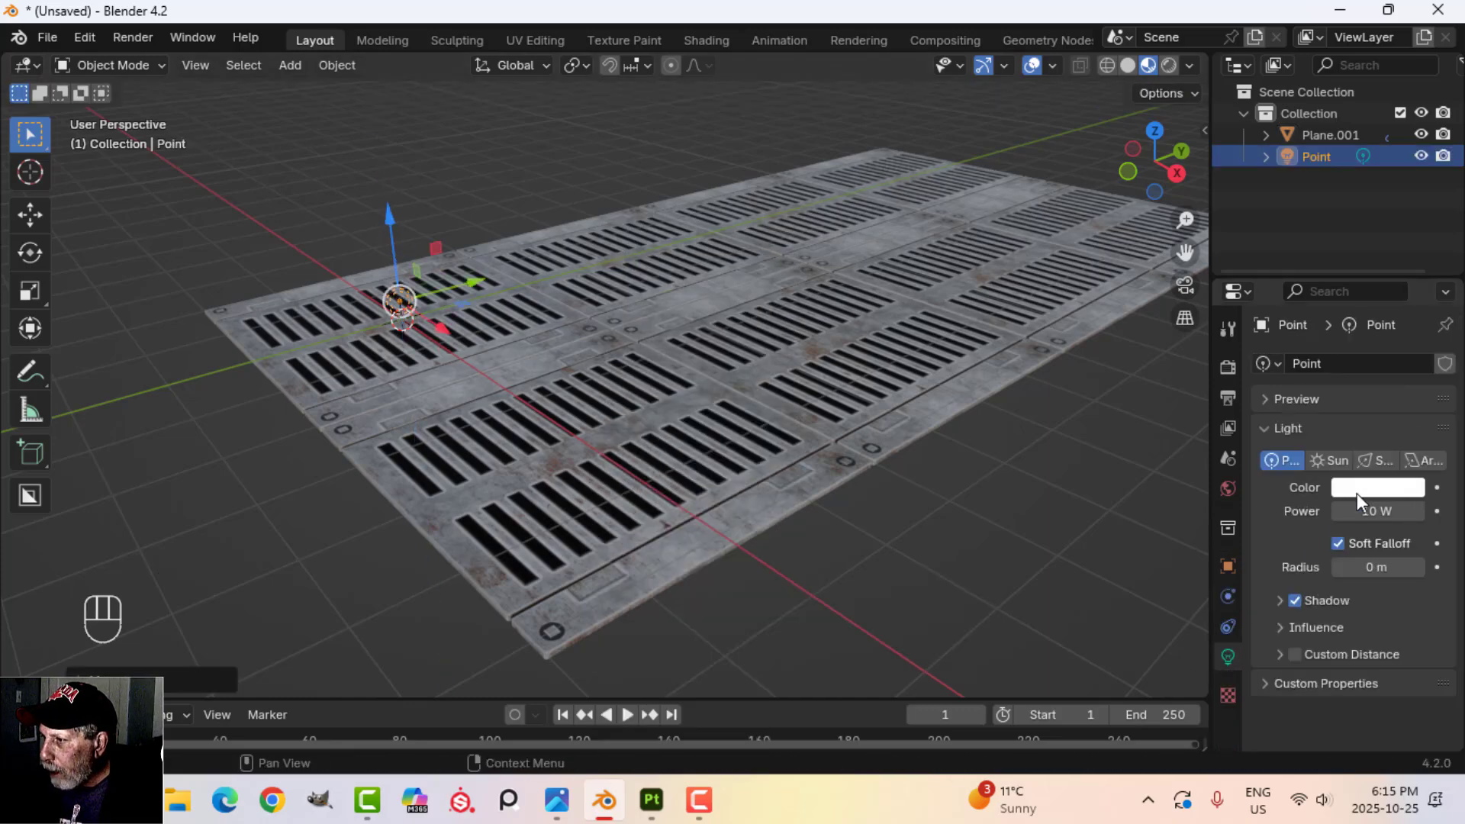
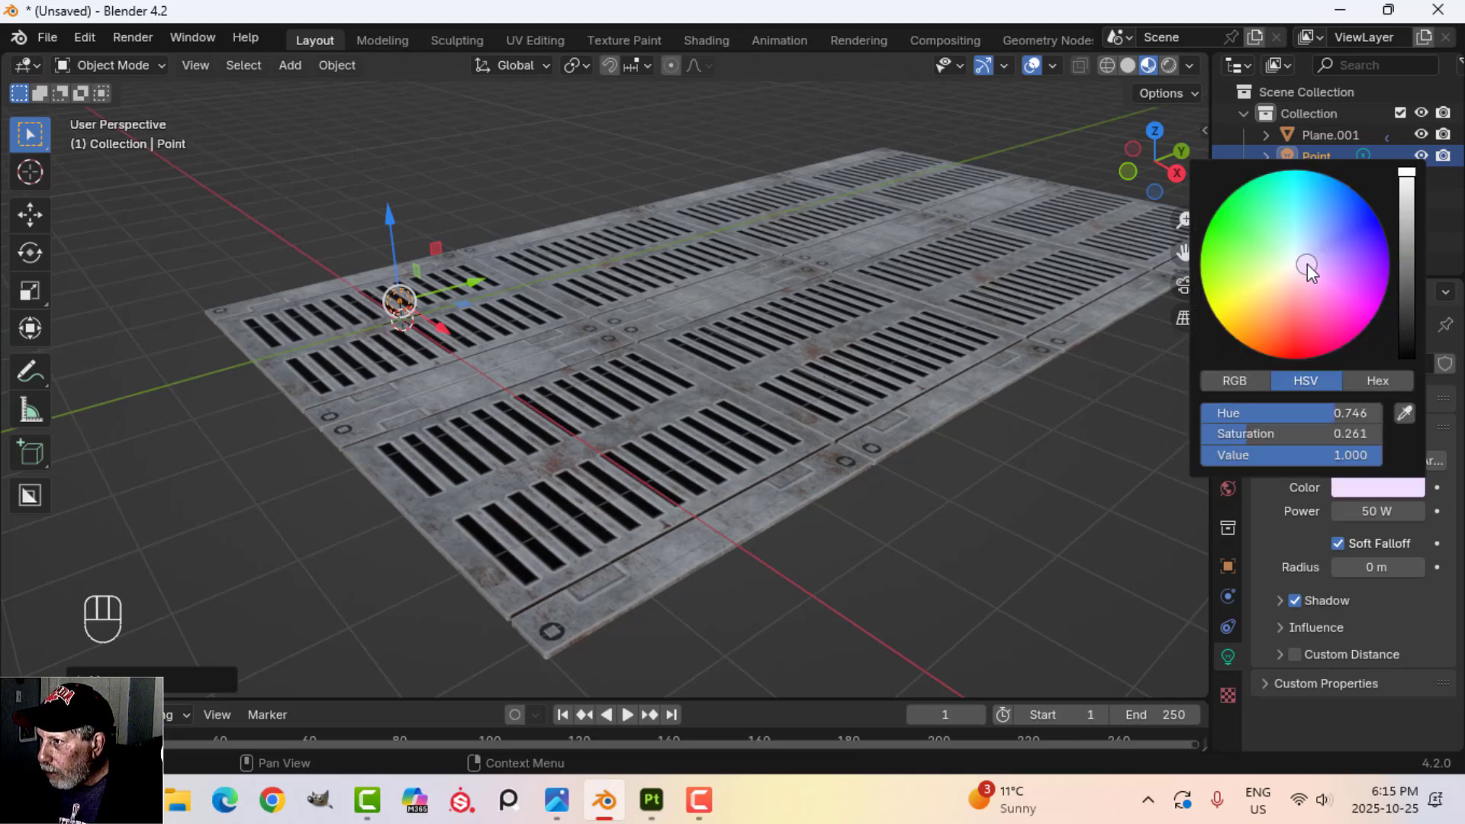
- Duplicate the light in top view, move it over another panel and tint it pale blue
key(KP_7)
middle_click(729, 422)
key(shift+d)
click(702, 451)
key(g)
click(1413, 494)
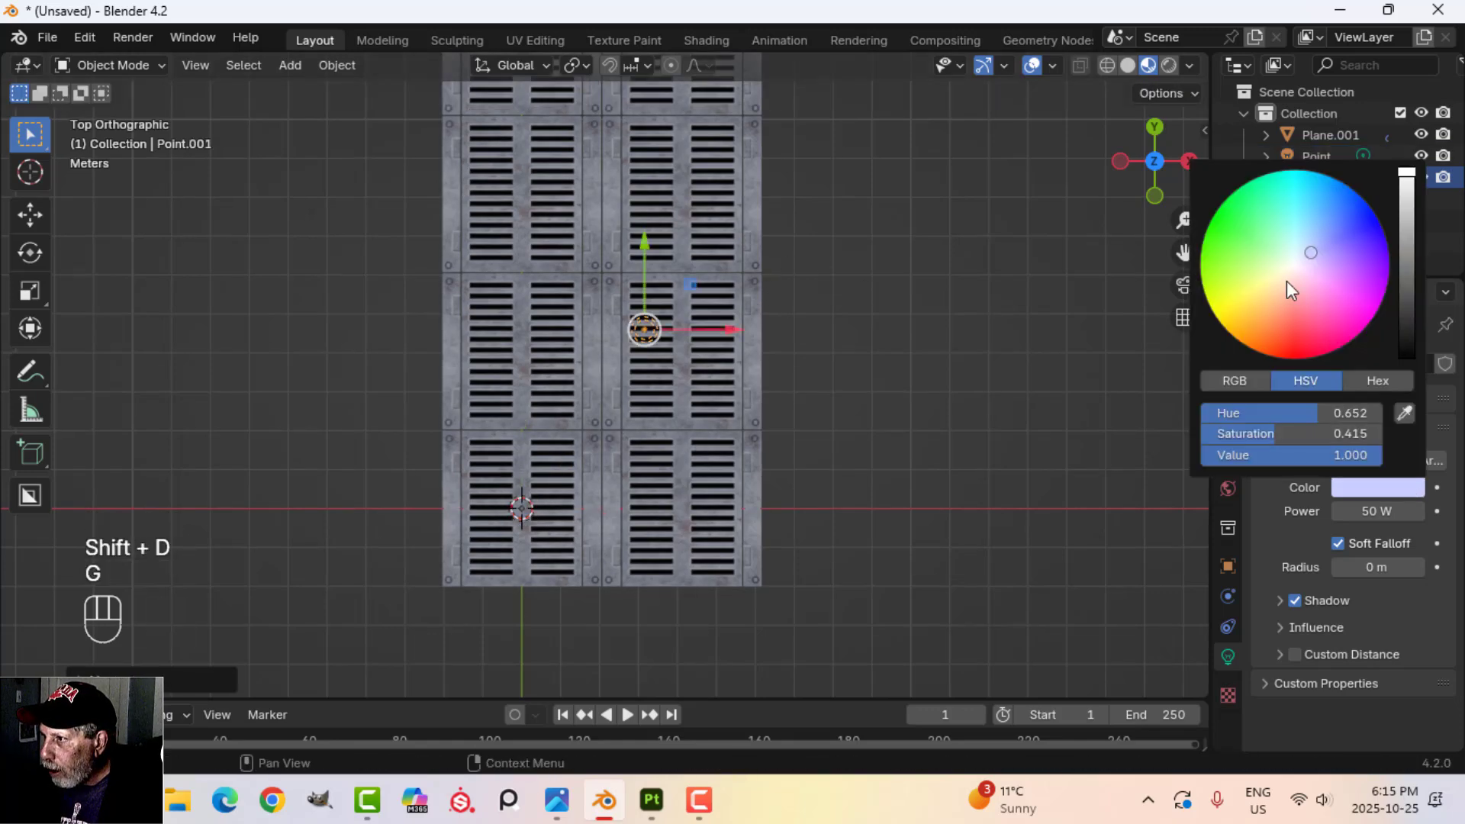
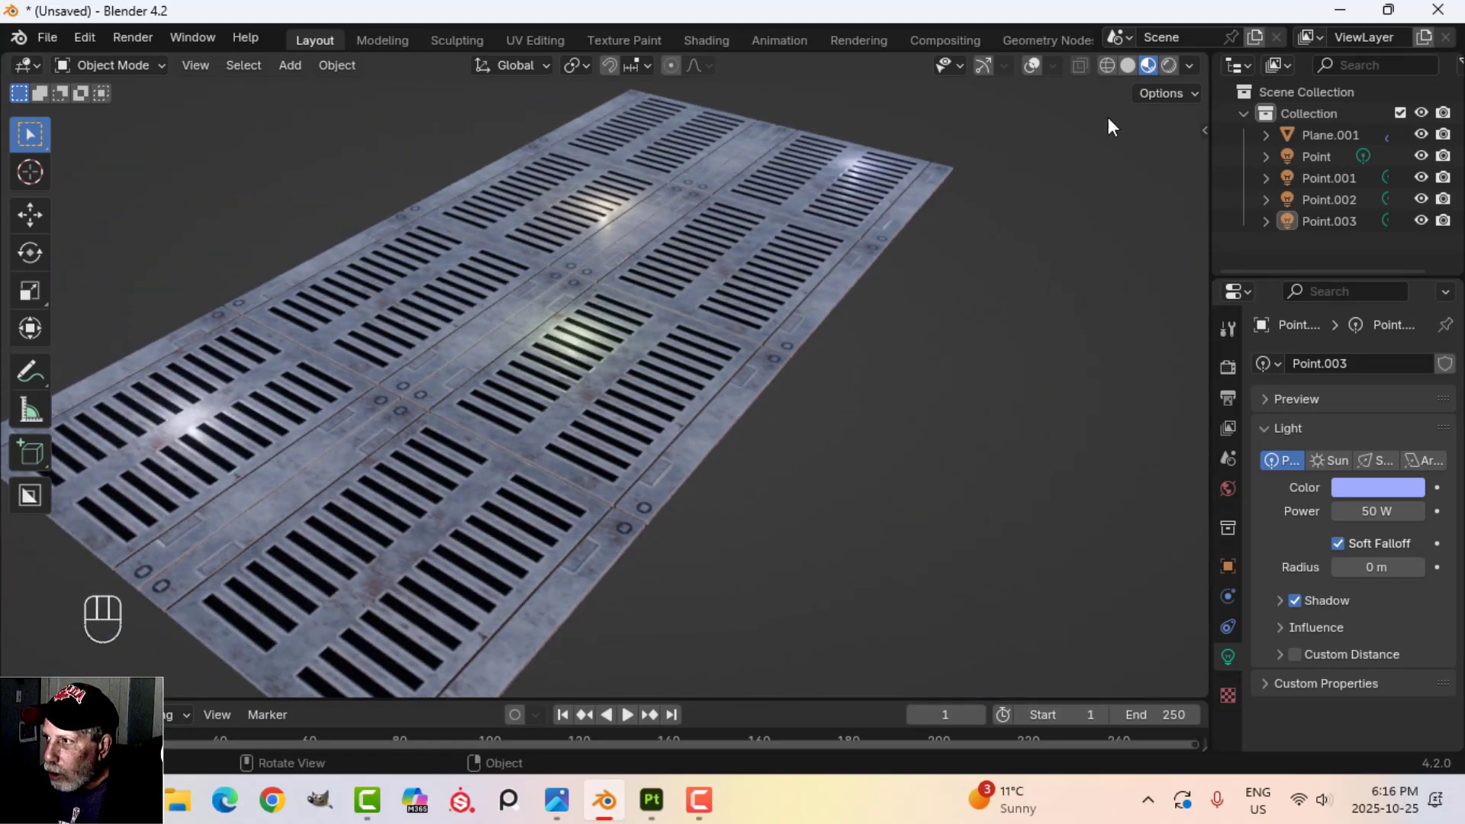
- Orbit around the lit floor to check the light highlights, then switch to Substance 3D Painter
drag(1197, 73, 449, 393)
drag(449, 393, 670, 383)
drag(760, 404, 747, 406)
drag(732, 415, 685, 414)
middle_click(674, 434)
drag(715, 445, 617, 489)
drag(638, 451, 625, 435)
middle_click(675, 455)
drag(597, 459, 596, 353)
click(753, 412)
click(766, 425)
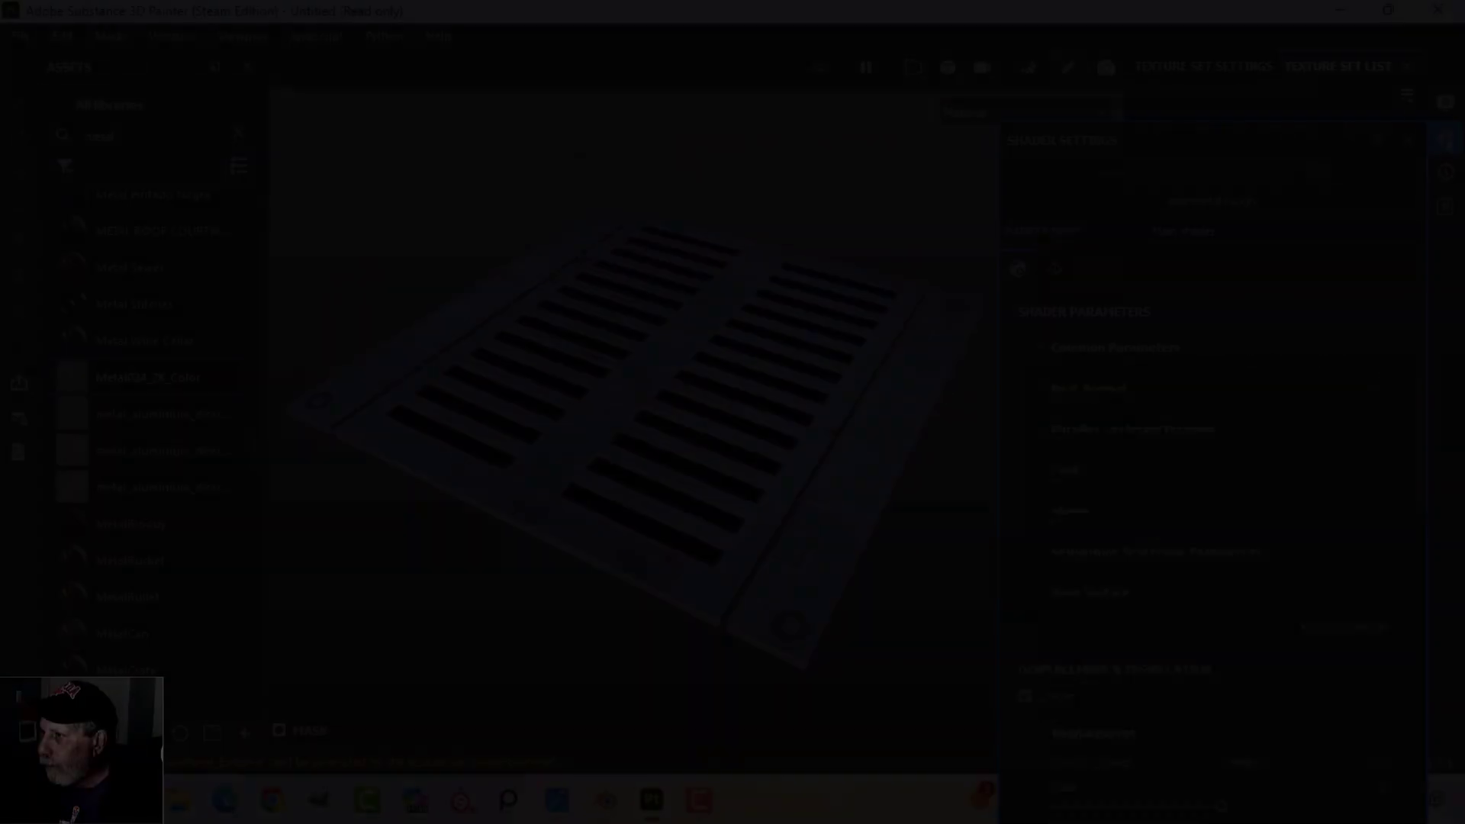
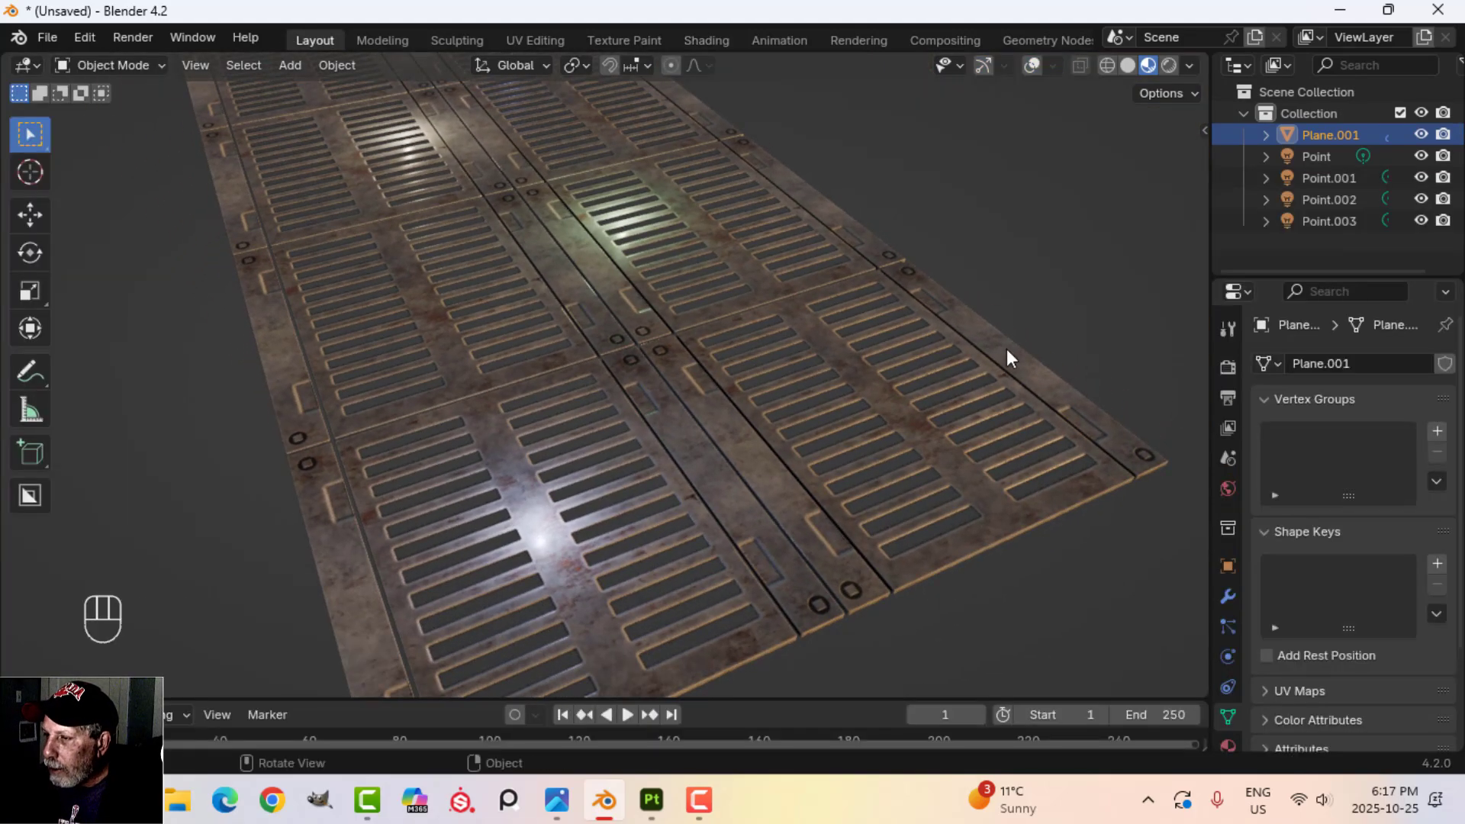
- Orbit the retextured floor from overview, lengthwise and low angles along the grated panels
drag(889, 373, 829, 375)
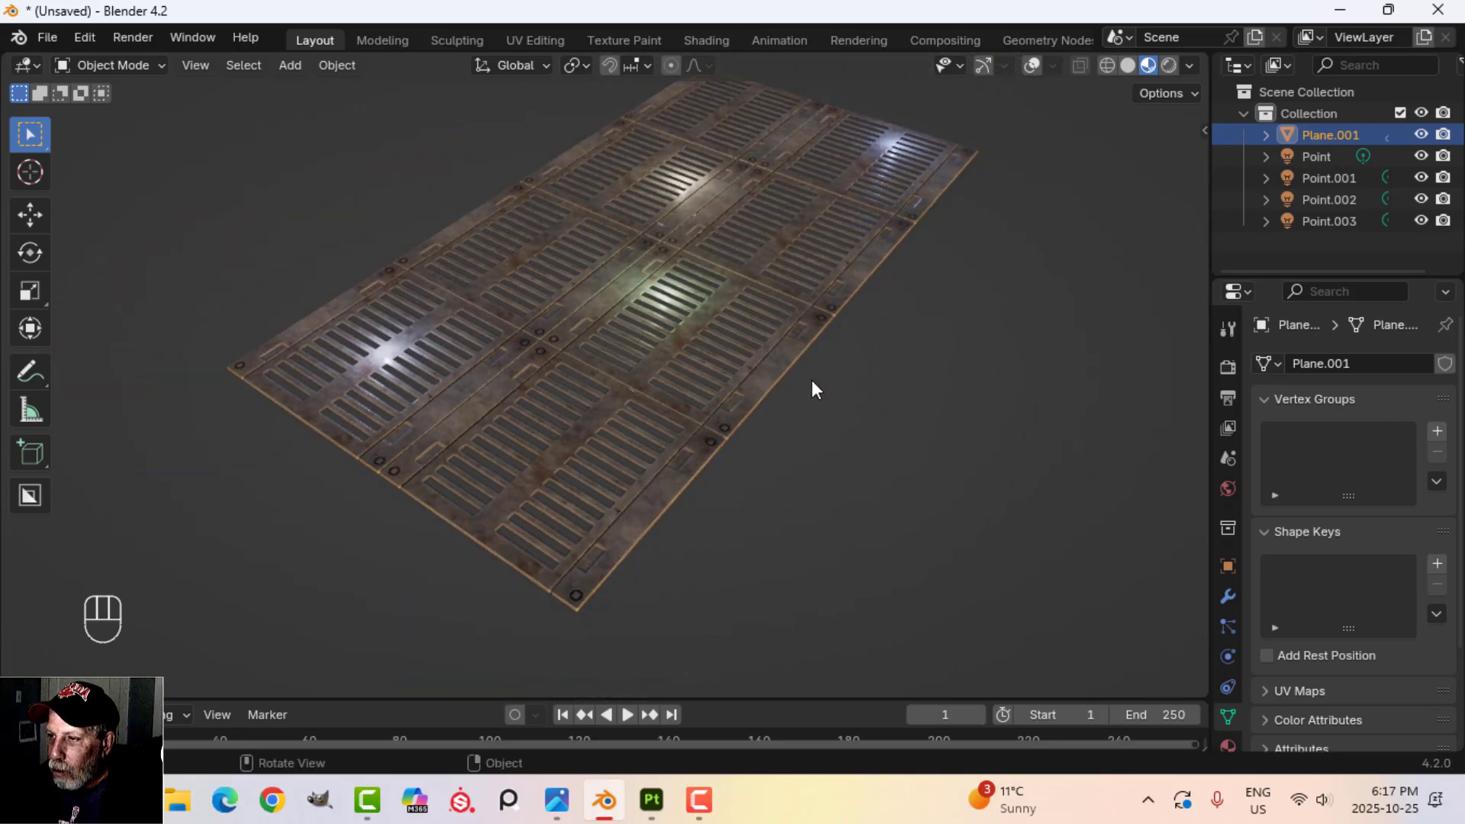
middle_click(808, 409)
drag(798, 400, 886, 419)
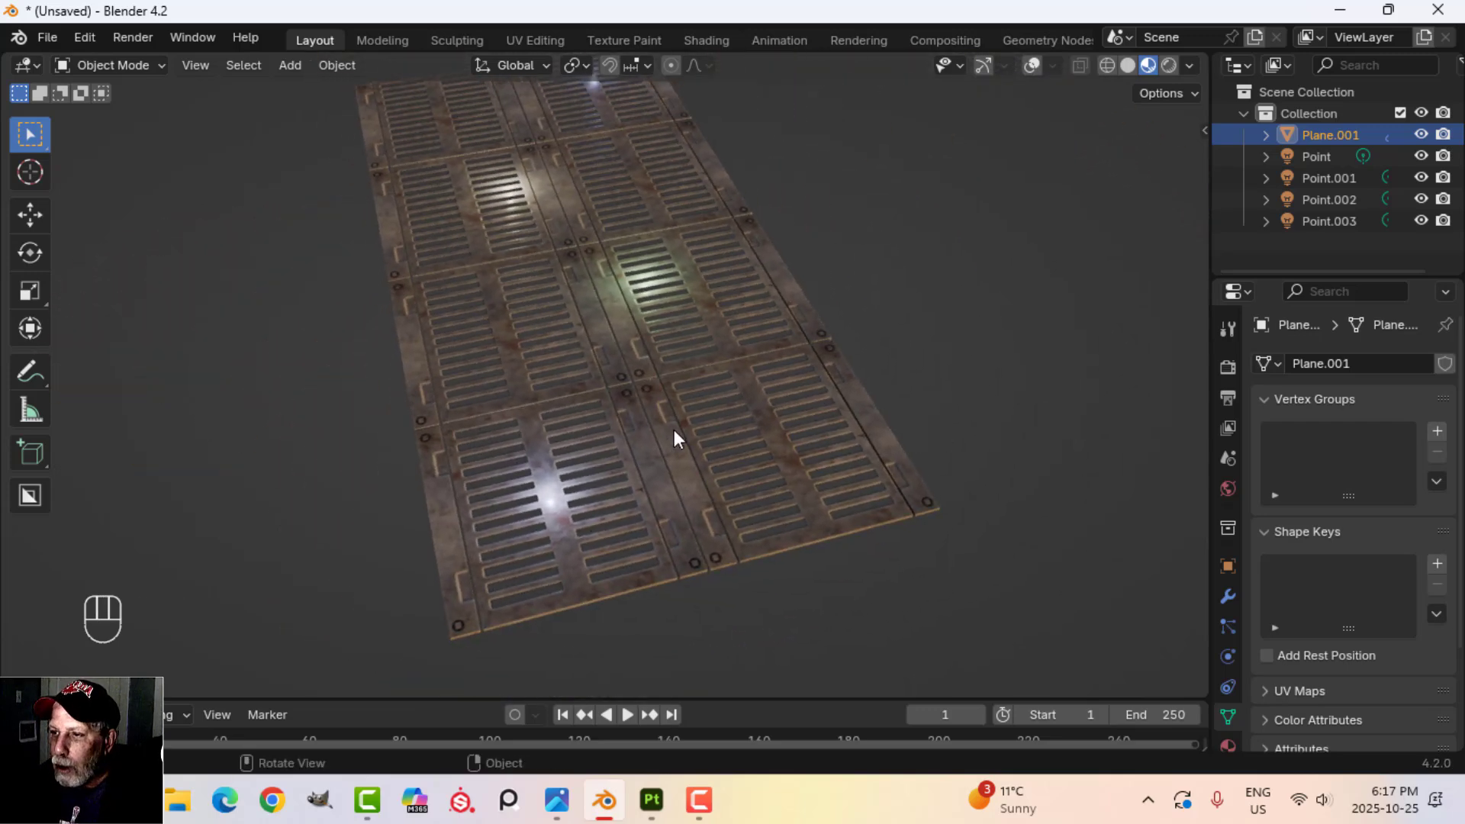
middle_click(674, 490)
drag(693, 486, 544, 455)
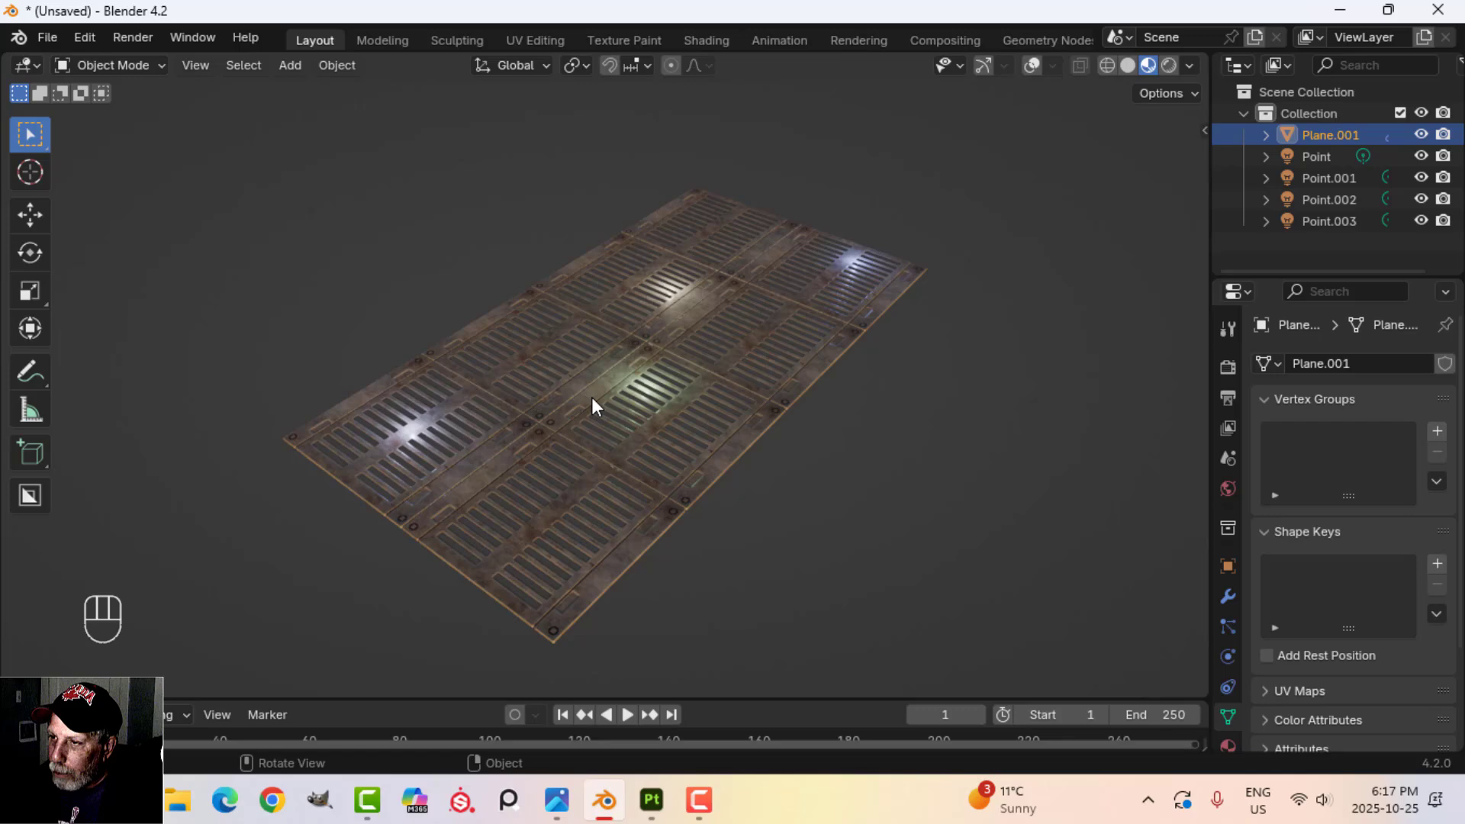
middle_click(695, 386)
drag(692, 378, 605, 355)
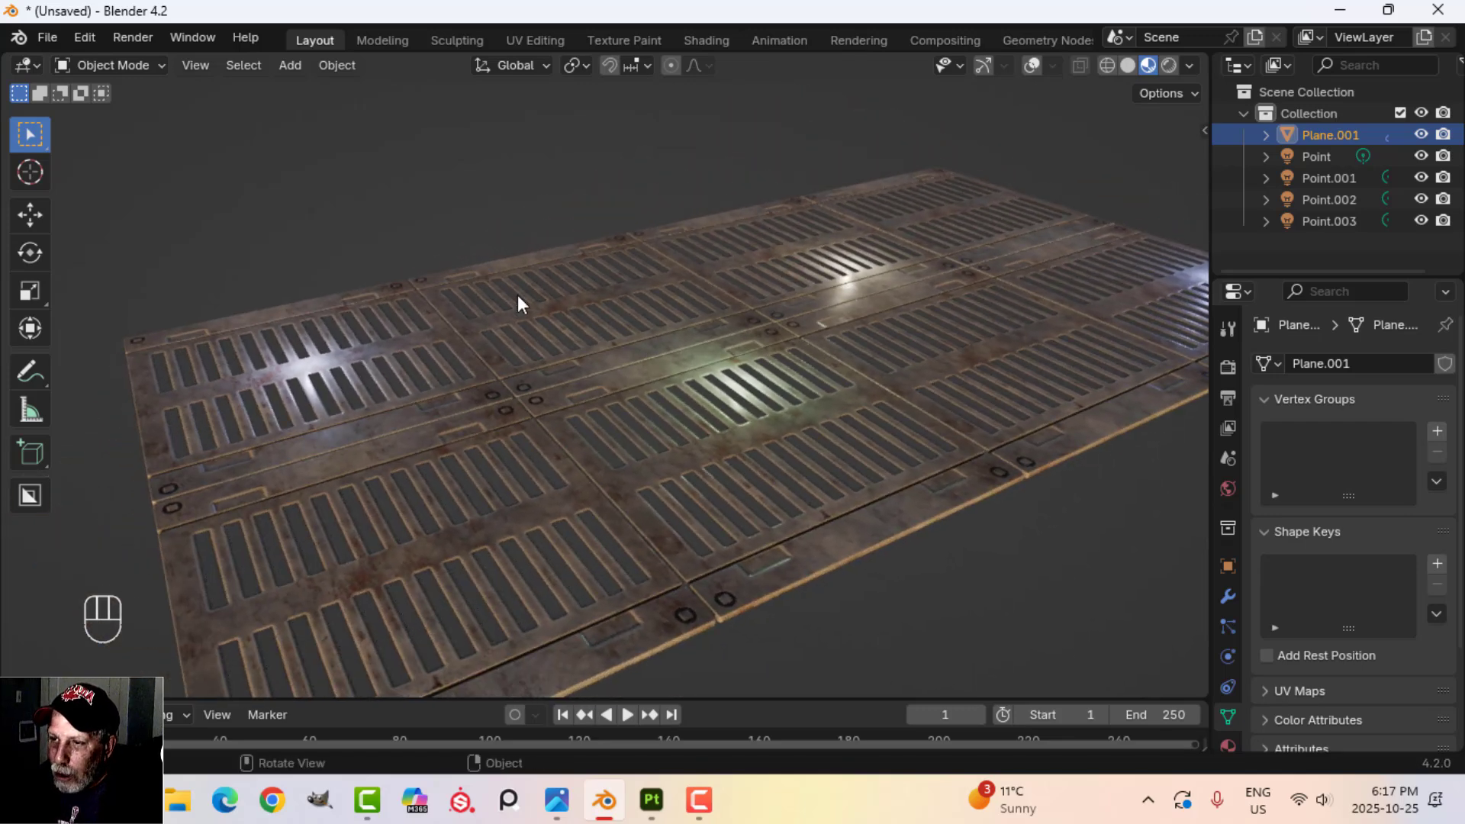
drag(667, 453, 560, 427)
drag(586, 437, 695, 461)
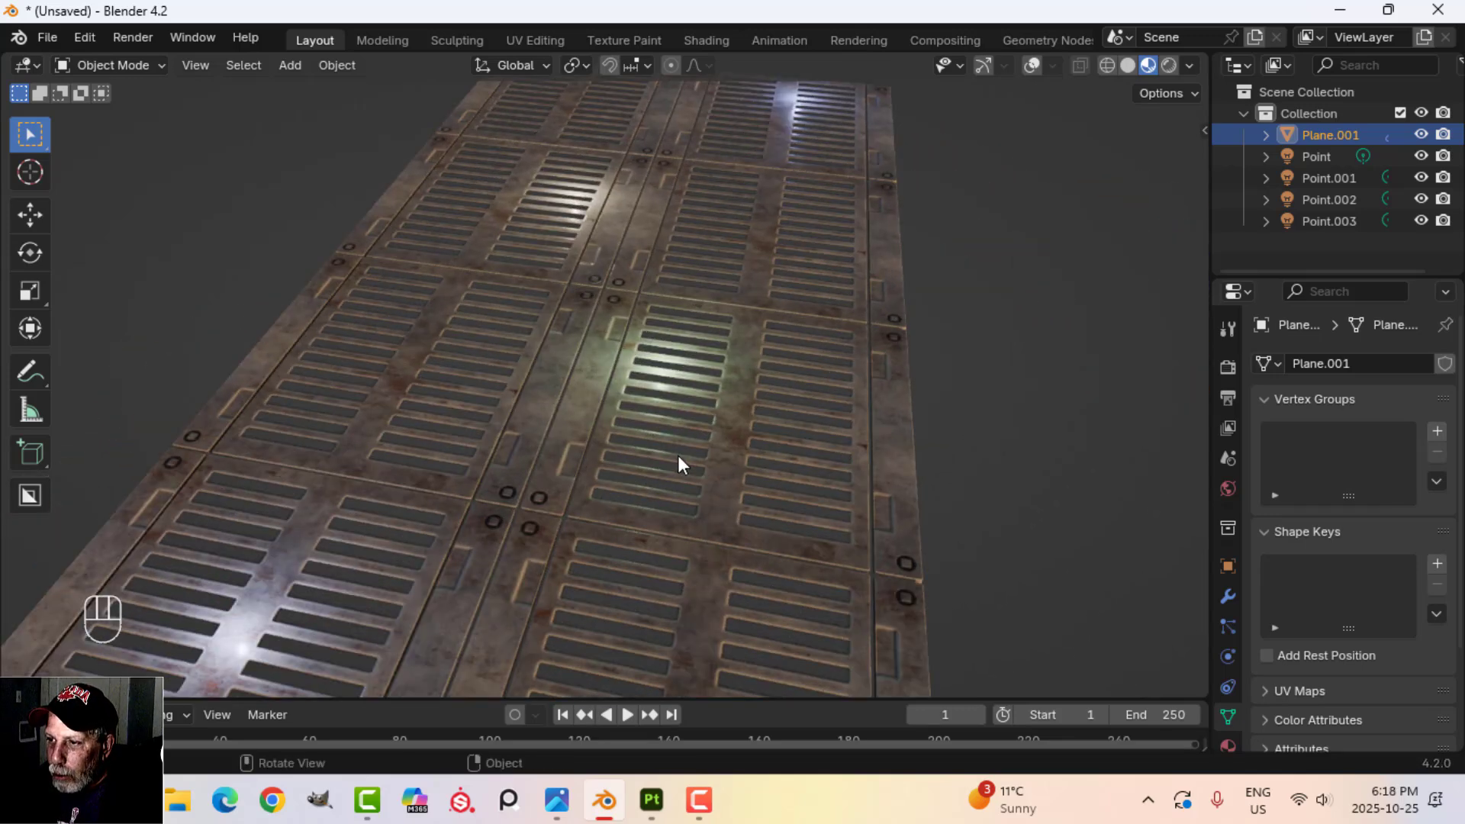
drag(612, 397, 551, 372)
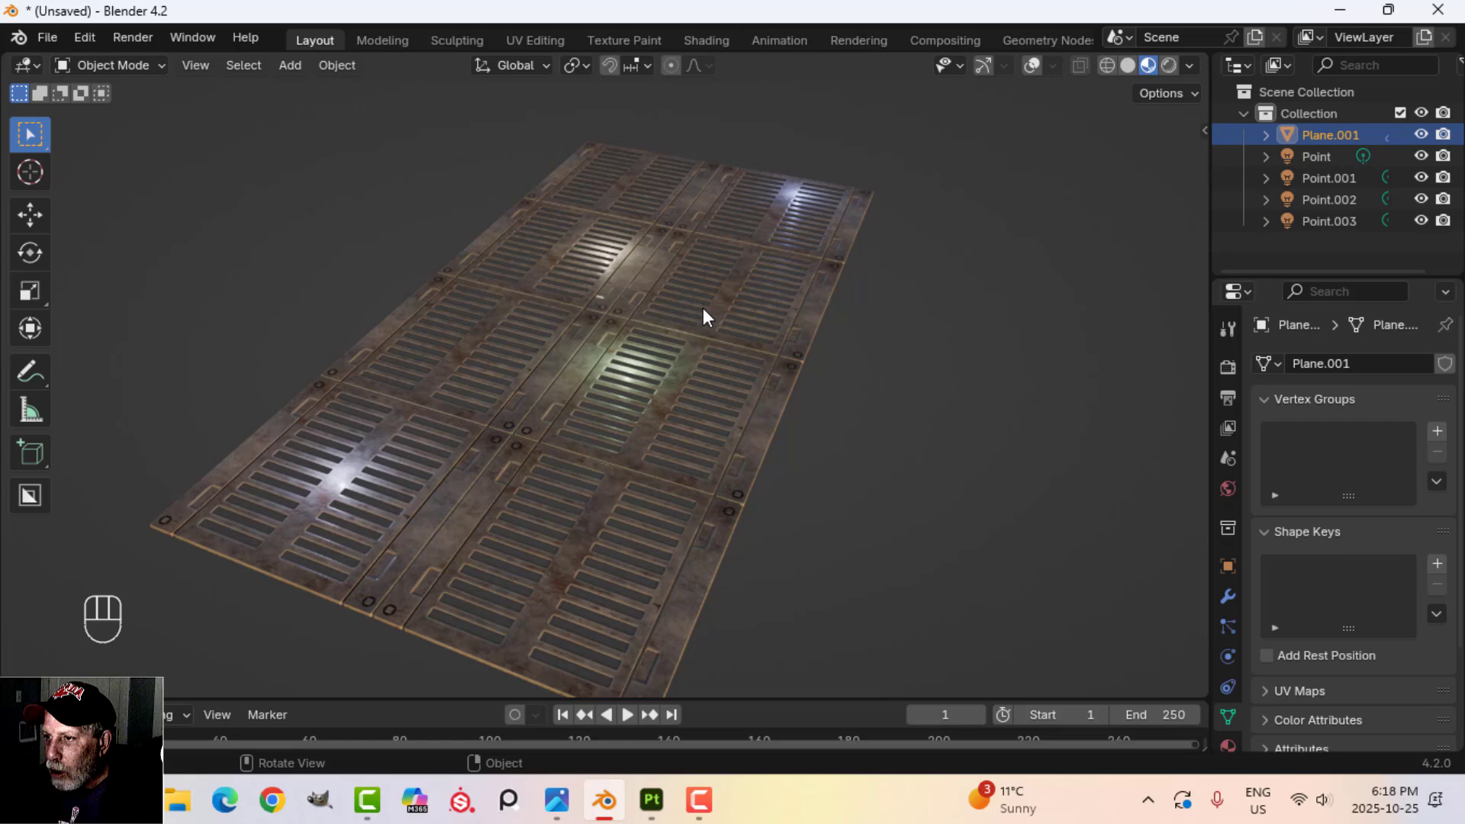
- Toggle the shading to the plain untextured plane and back, then inspect the rusty panels up close
drag(1130, 71, 1038, 68)
drag(1060, 73, 580, 244)
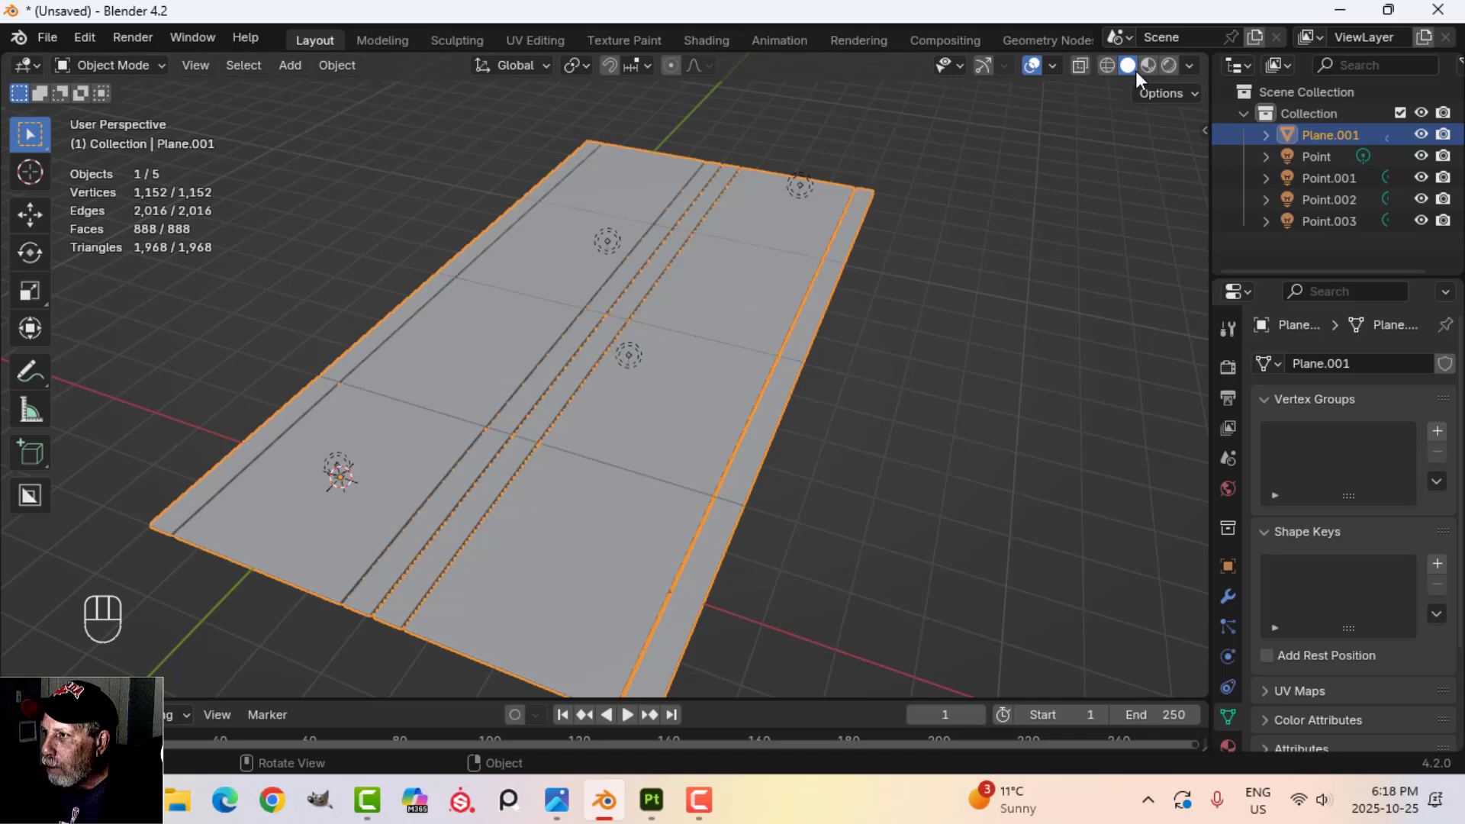
drag(1151, 73, 1035, 72)
key(shift+alt+a)
drag(706, 367, 768, 334)
drag(785, 339, 750, 346)
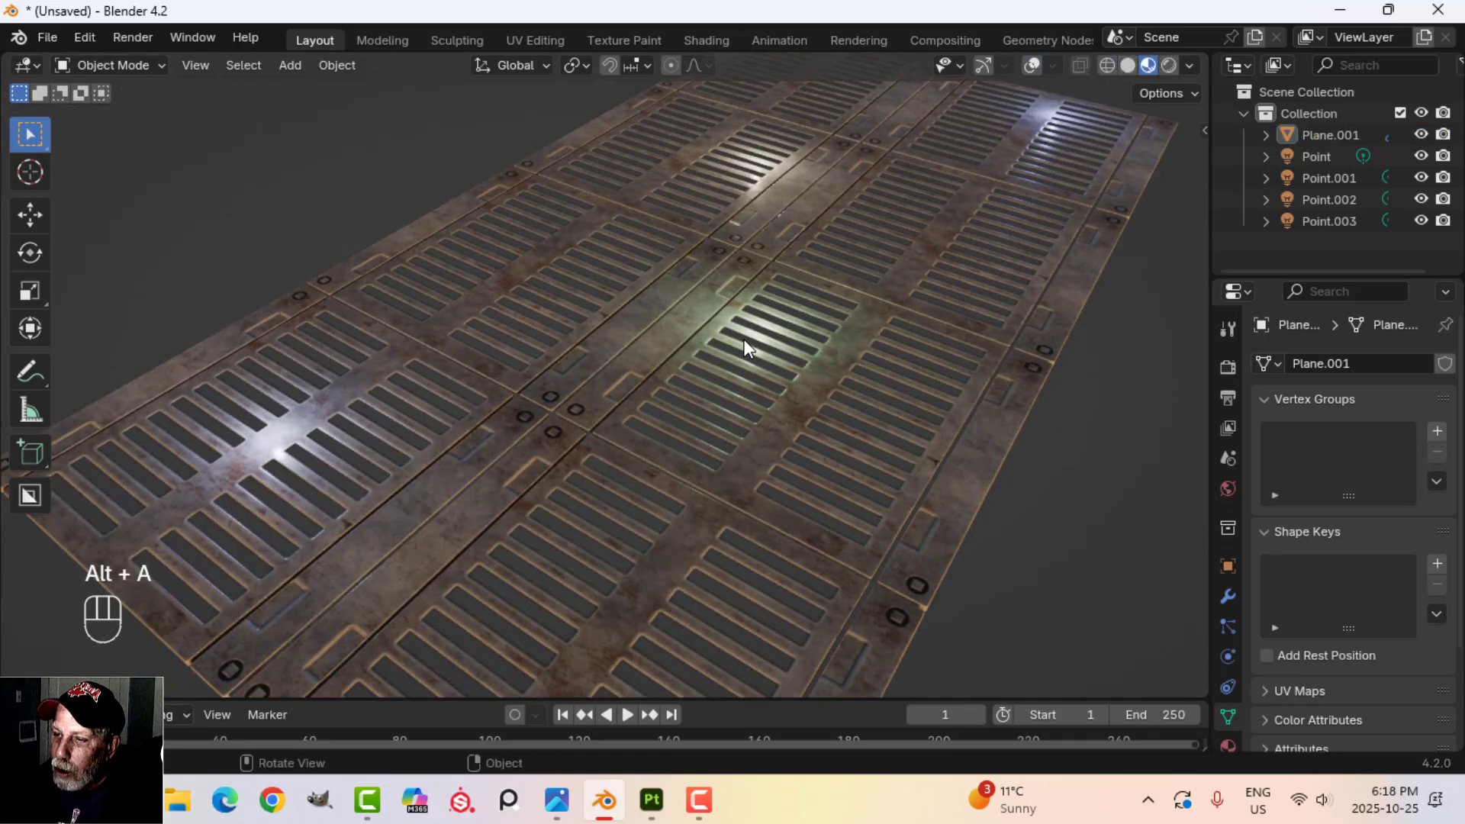